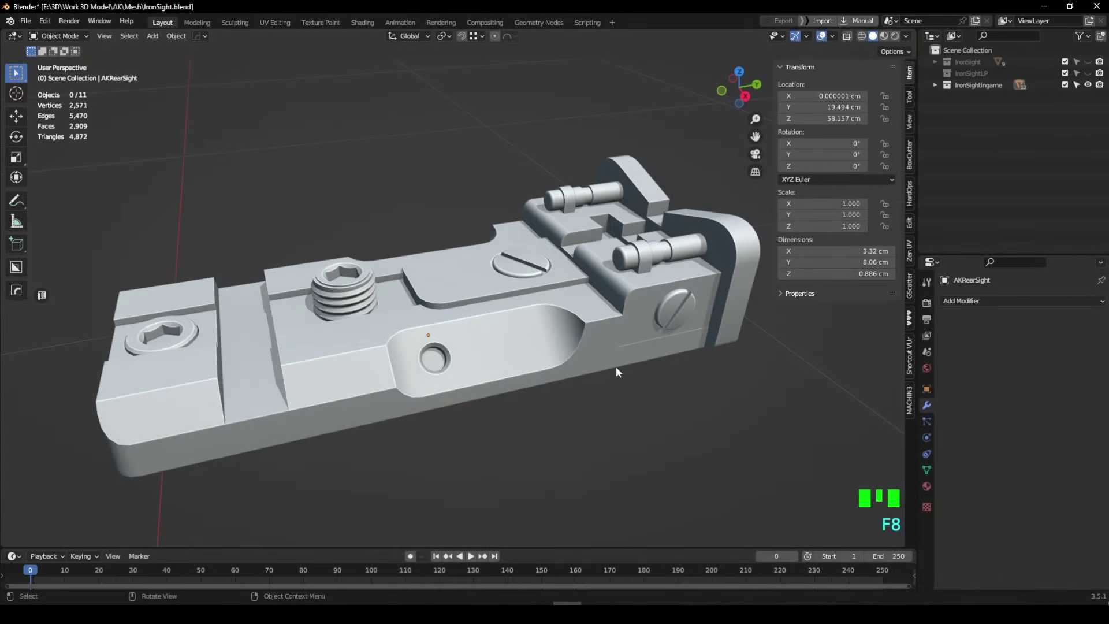
- Select all eleven rear-sight parts and pick a 2048 mono checker image in Zen UV's checker settings
{"action": "left_click_drag", "start_coordinate": [552, 366], "coordinate": [560, 383]}
{"action": "key", "text": "alt+v"}
{"action": "left_click_drag", "start_coordinate": [524, 378], "coordinate": [591, 328]}
{"action": "key", "text": "alt+v"}
{"action": "middle_click", "coordinate": [490, 301]}
{"action": "key", "text": "a"}
{"action": "left_click", "coordinate": [908, 258]}
{"action": "left_click_drag", "start_coordinate": [783, 213], "coordinate": [967, 218]}
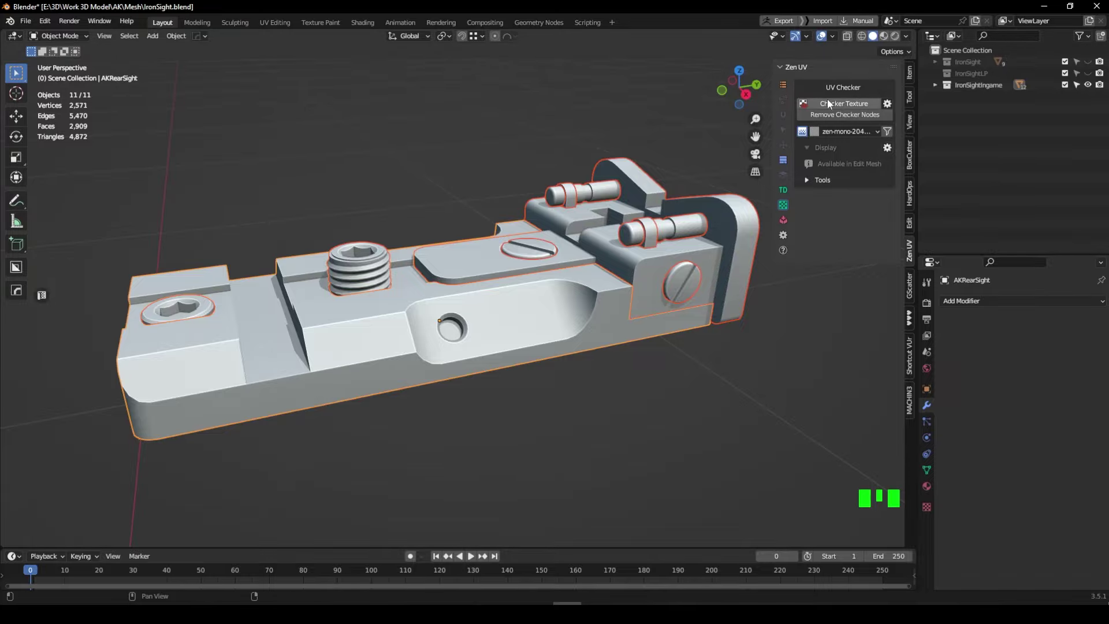
- Apply the checker test texture to the parts and orbit to see the uneven texel density
{"action": "left_click", "coordinate": [836, 104]}
{"action": "left_click_drag", "start_coordinate": [529, 287], "coordinate": [107, 330]}
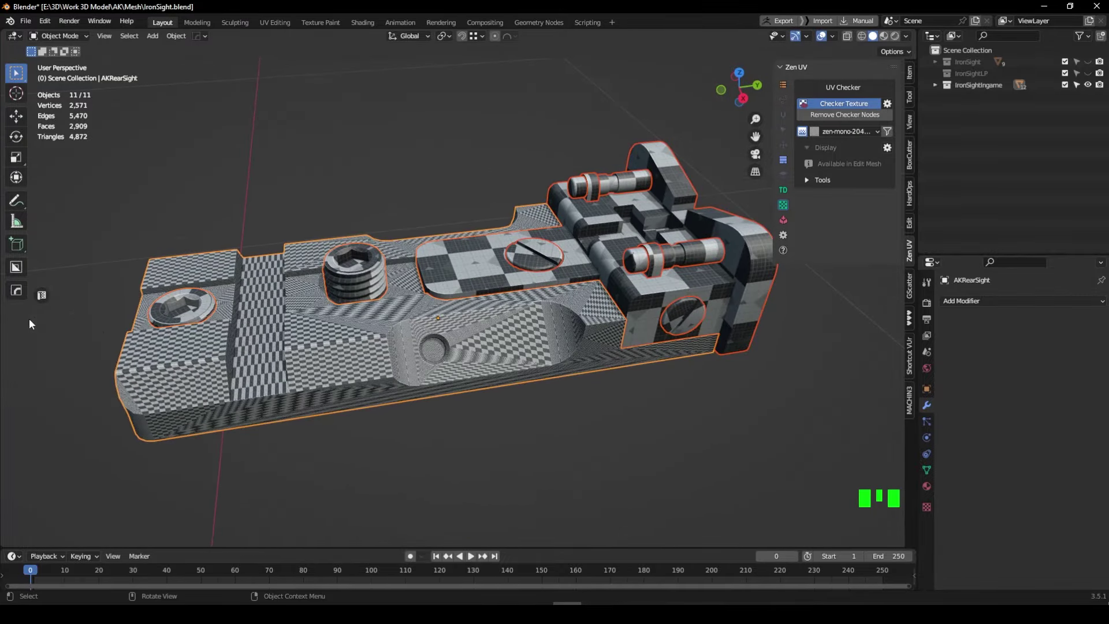
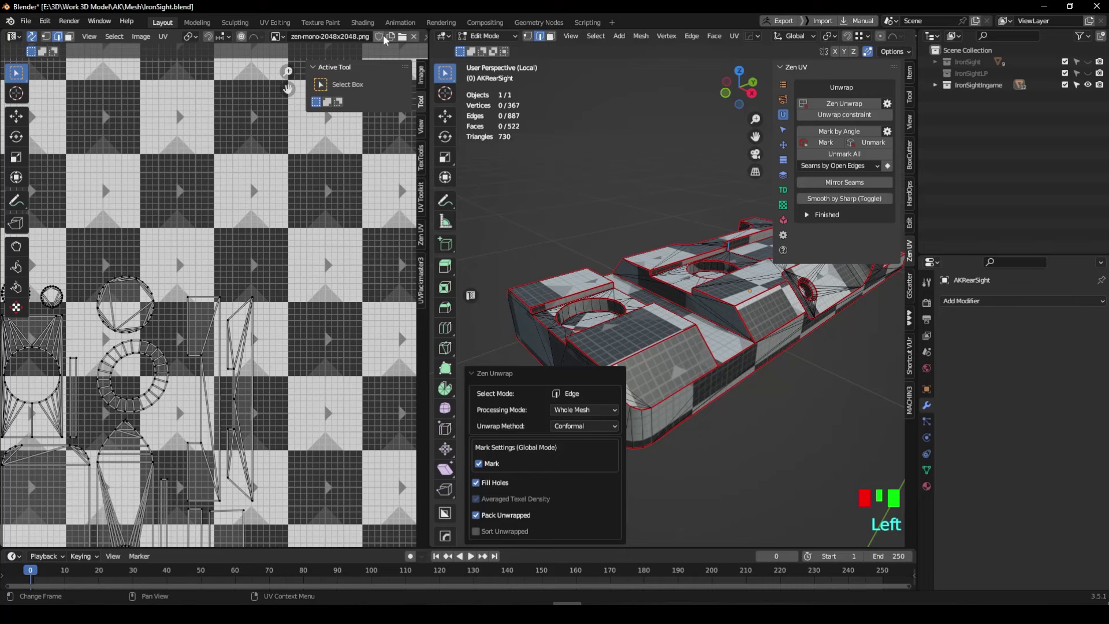
- Zoom and pan the UV Editor to bring the main body's packed UV layout into view
{"action": "scroll", "scroll_direction": "up", "scroll_amount": 3}
{"action": "left_click_drag", "start_coordinate": [357, 44], "coordinate": [366, 43]}
{"action": "left_click_drag", "start_coordinate": [366, 43], "coordinate": [176, 347]}
{"action": "scroll", "scroll_direction": "up", "scroll_amount": 3}
{"action": "left_click_drag", "start_coordinate": [181, 329], "coordinate": [272, 263]}
{"action": "scroll", "scroll_direction": "up", "scroll_amount": 3}
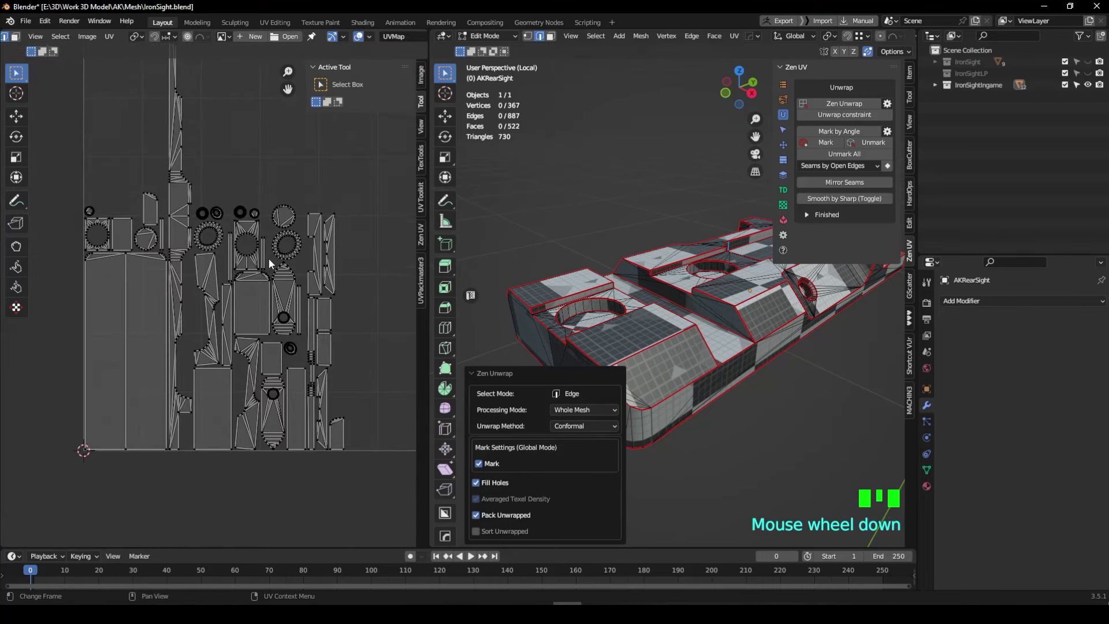
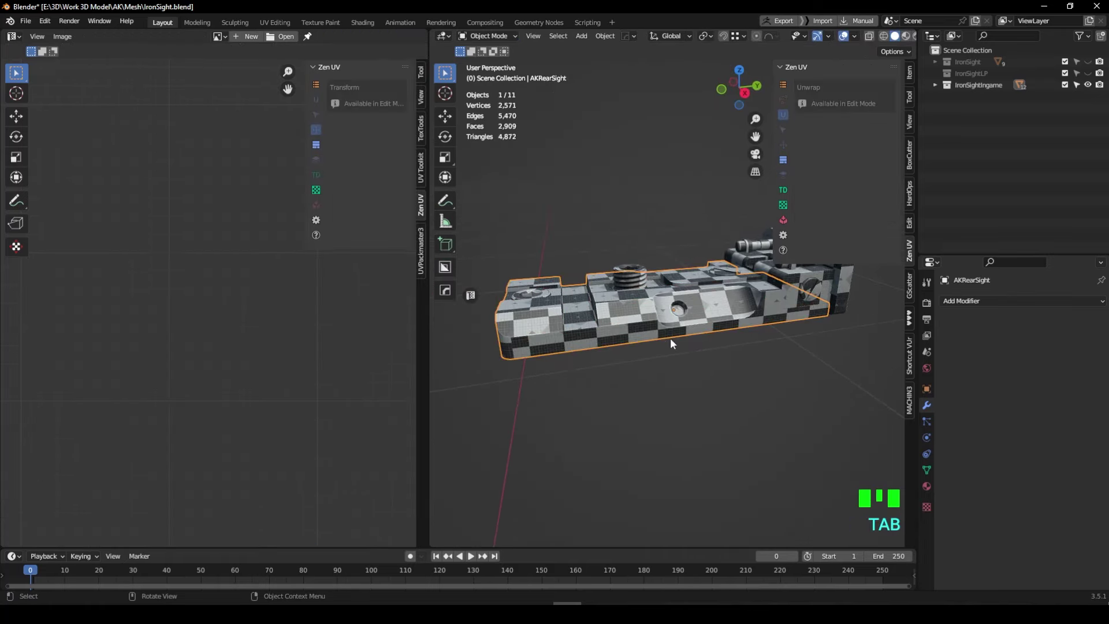
- Orbit the viewport and select the ring-shaped part AKRearSight.018 for unwrapping
{"action": "left_click_drag", "start_coordinate": [666, 344], "coordinate": [676, 402]}
{"action": "left_click", "coordinate": [676, 402]}
{"action": "left_click_drag", "start_coordinate": [696, 379], "coordinate": [695, 355]}
{"action": "scroll", "scroll_direction": "up", "scroll_amount": 3}
{"action": "left_click_drag", "start_coordinate": [710, 351], "coordinate": [741, 316]}
{"action": "left_click", "coordinate": [741, 317]}
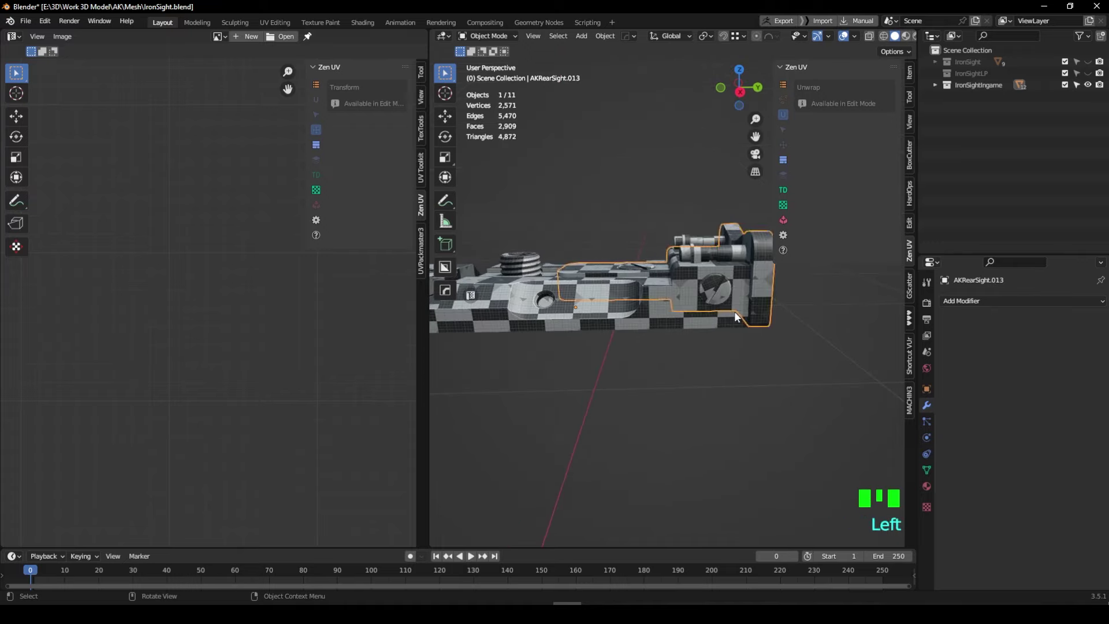
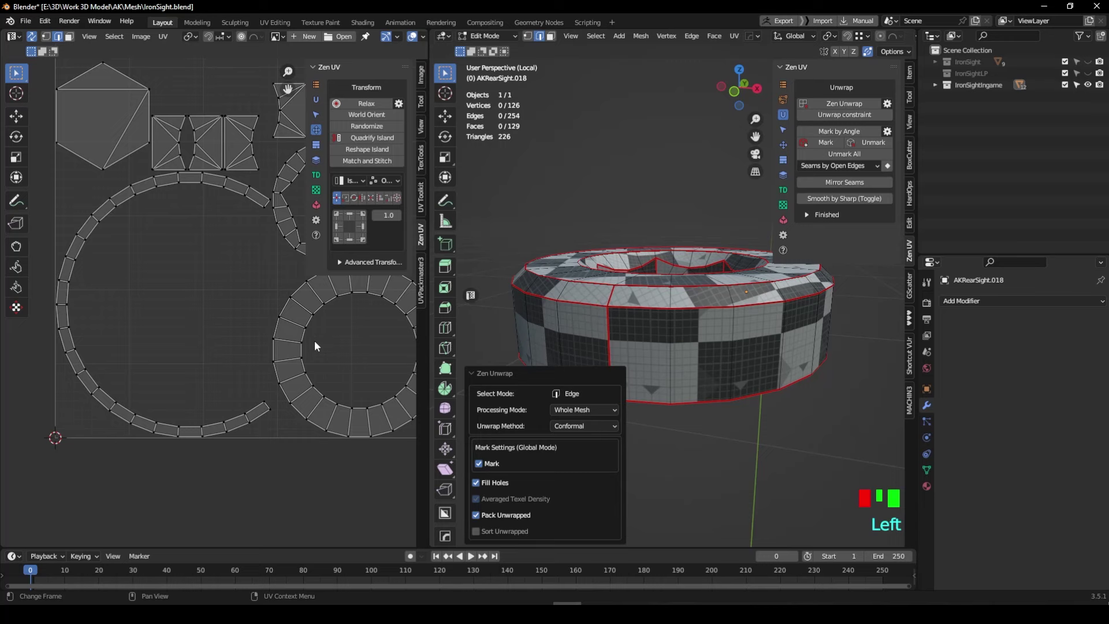
- Select the thread island in face mode, straighten it toward a rectangle, then pick a top edge vertex
{"action": "scroll", "scroll_direction": "down", "scroll_amount": 3}
{"action": "left_click_drag", "start_coordinate": [286, 338], "coordinate": [151, 260]}
{"action": "key", "text": "3"}
{"action": "left_click", "coordinate": [148, 269]}
{"action": "left_click", "coordinate": [356, 141]}
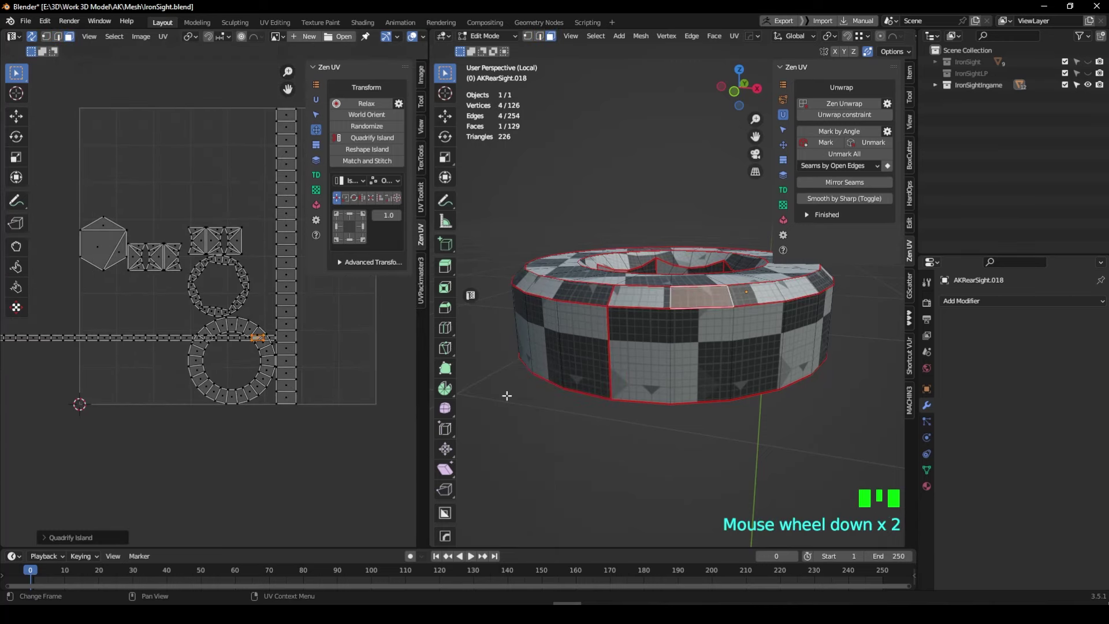
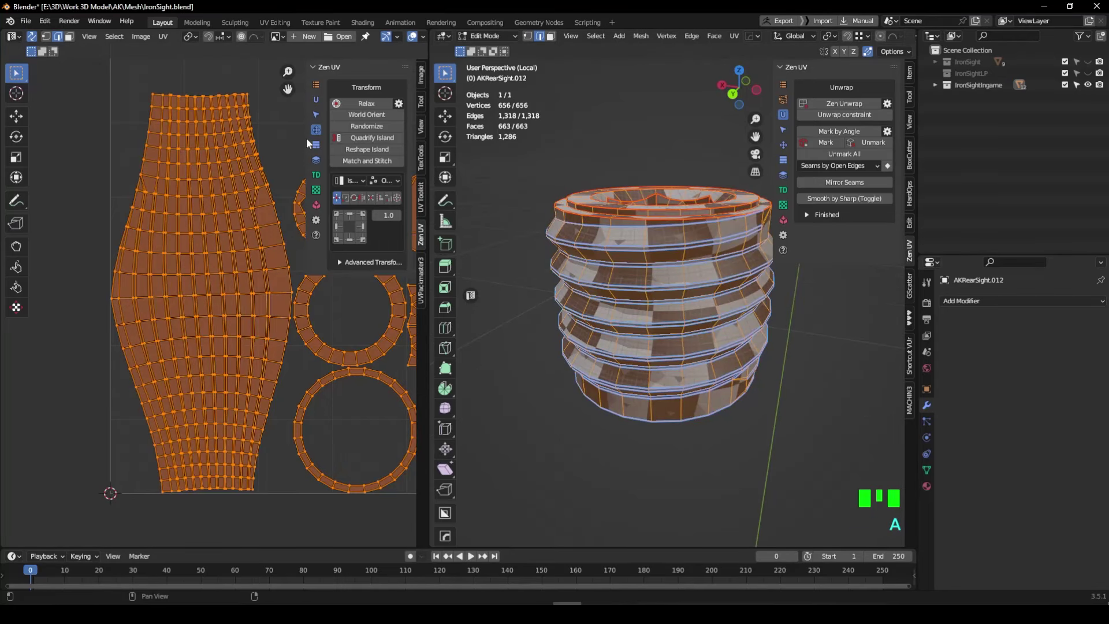
{"action": "left_click", "coordinate": [36, 38]}
- Pin and Align X the island's left and right boundary vertices into straight vertical edges
{"action": "left_click", "coordinate": [133, 147]}
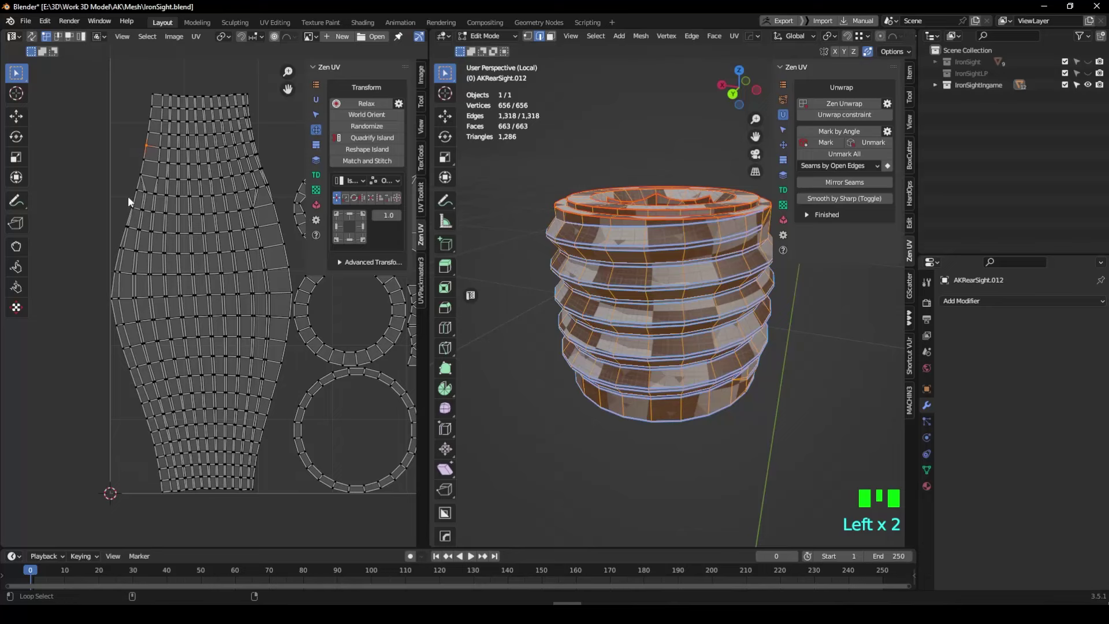
{"action": "left_click", "coordinate": [131, 201]}
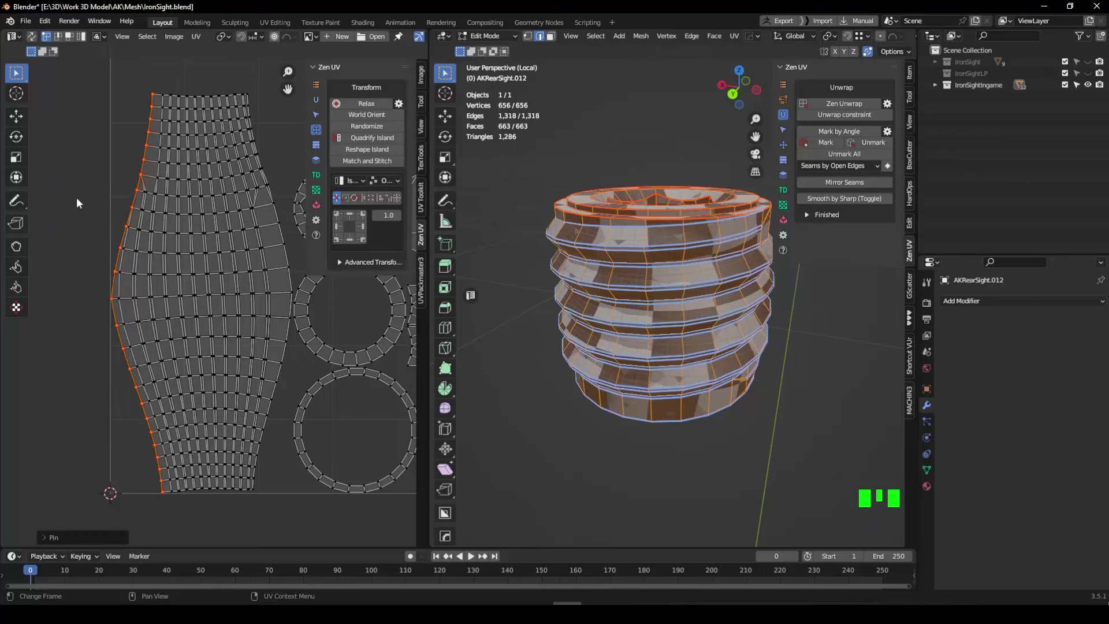
{"action": "left_click", "coordinate": [130, 141]}
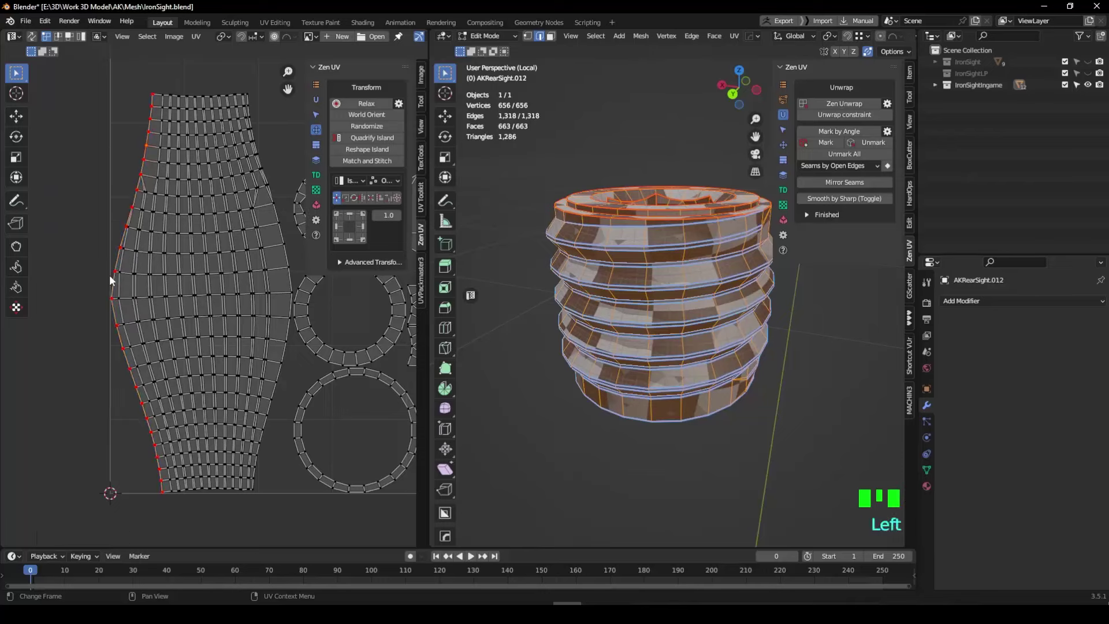
{"action": "left_click", "coordinate": [129, 241]}
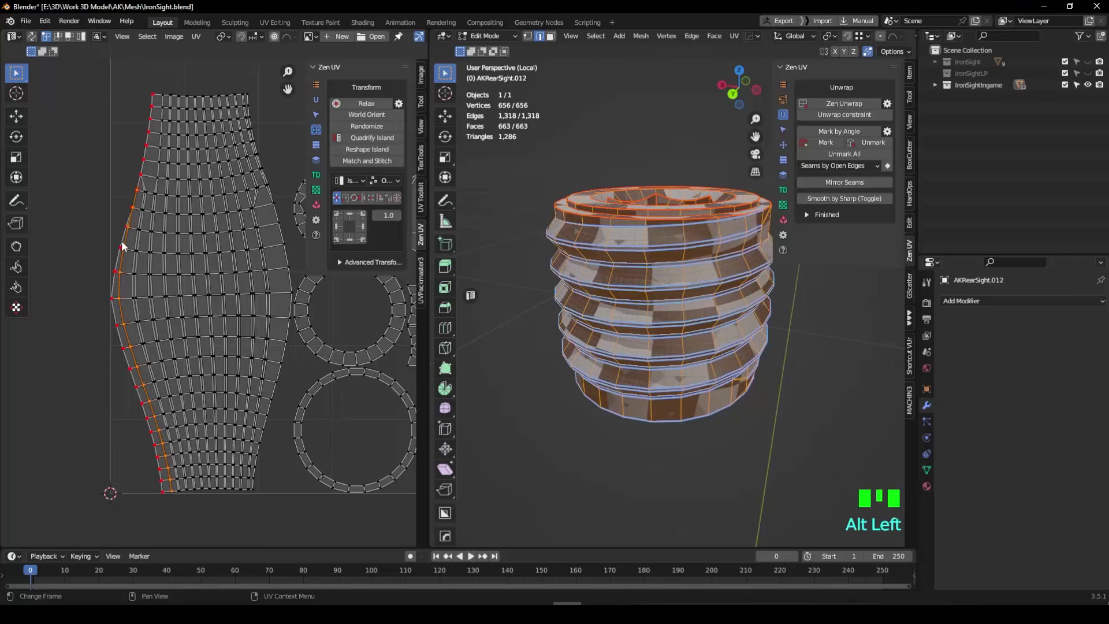
{"action": "left_click", "coordinate": [123, 247]}
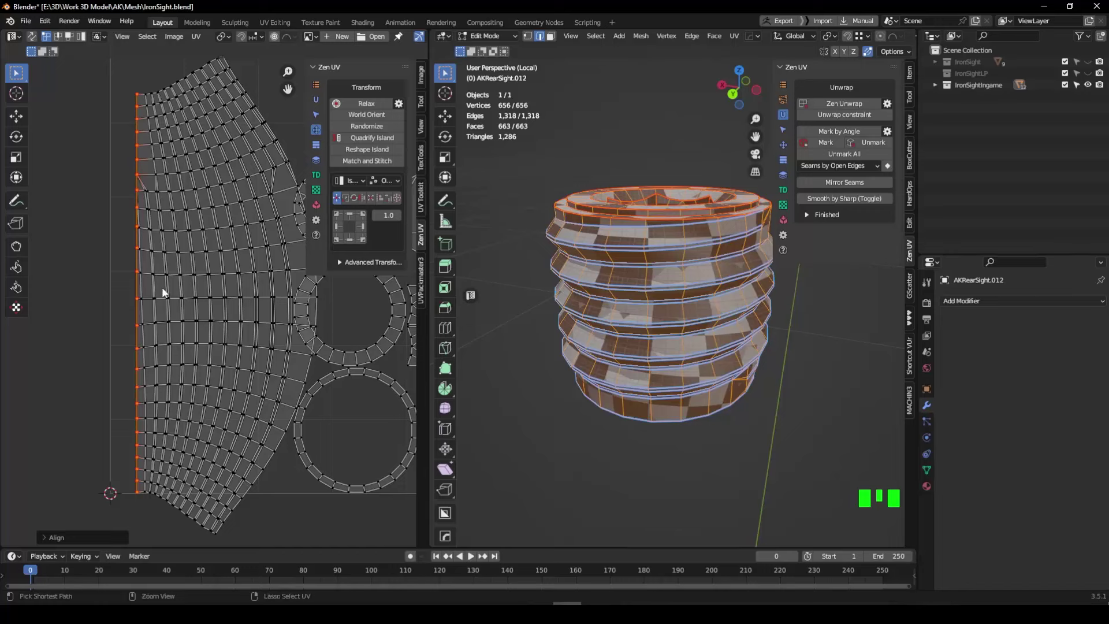
{"action": "left_click", "coordinate": [292, 266]}
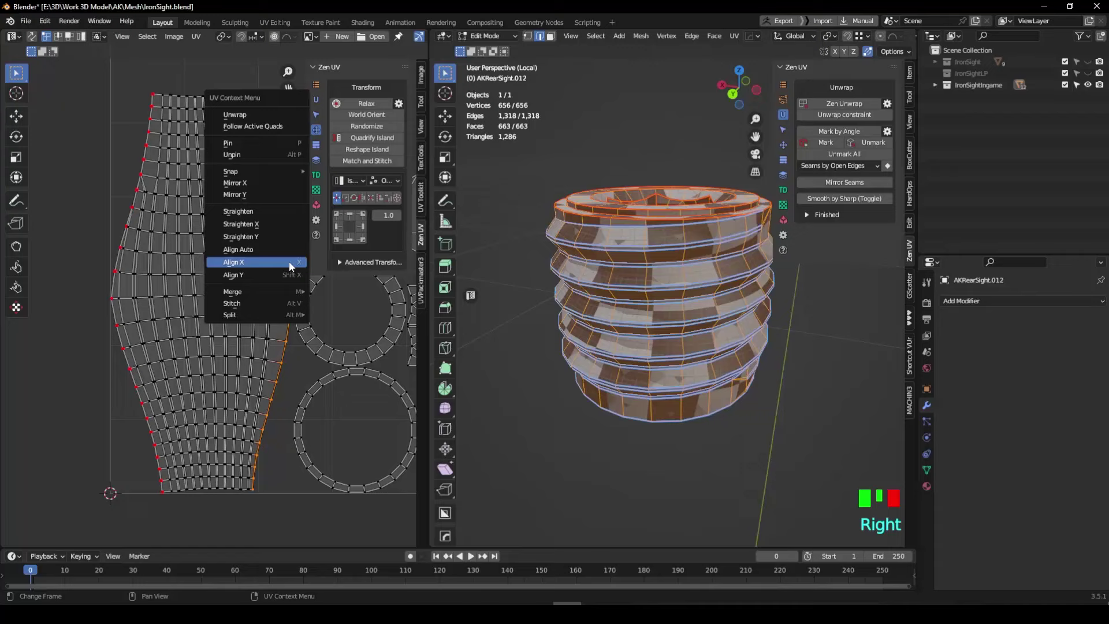
{"action": "left_click", "coordinate": [288, 206]}
{"action": "left_click", "coordinate": [255, 113]}
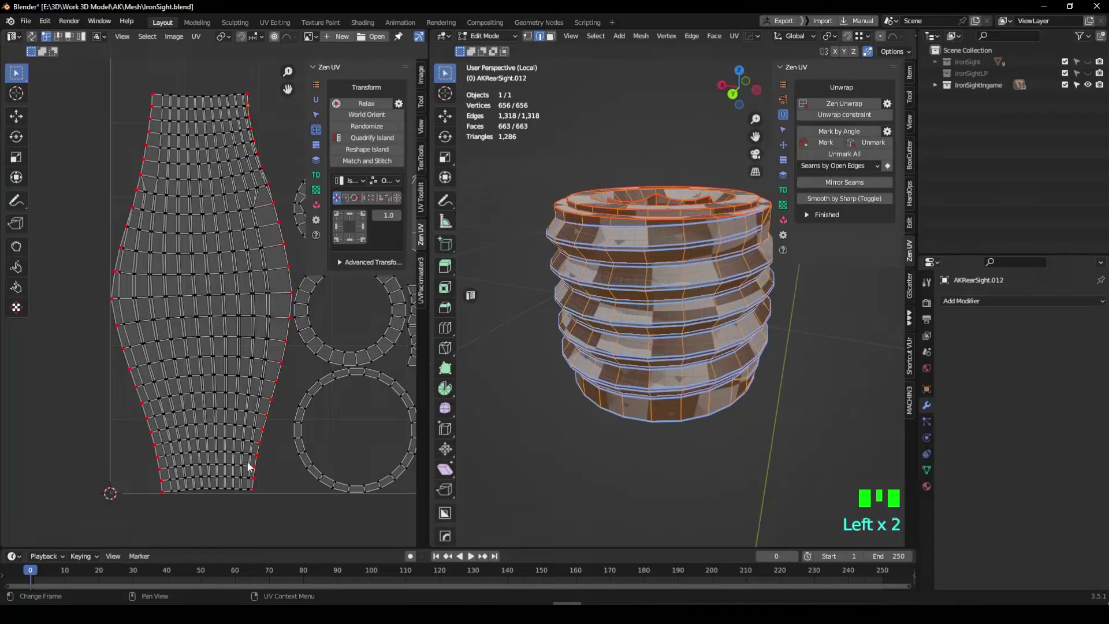
{"action": "left_click", "coordinate": [114, 301]}
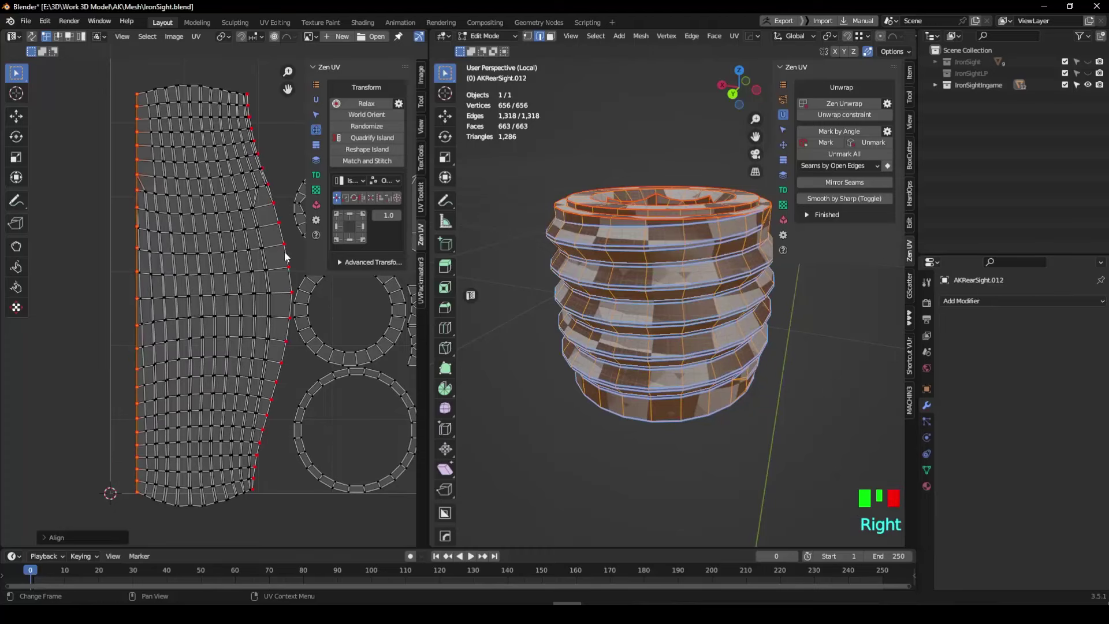
{"action": "left_click", "coordinate": [288, 248]}
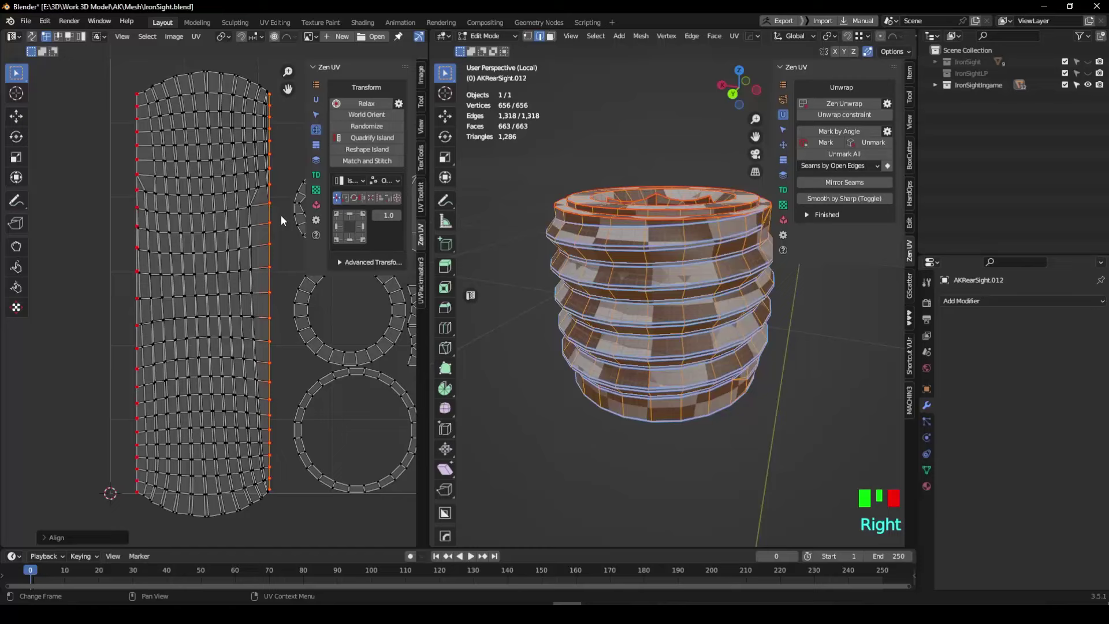
- Pin and flatten the curved bottom row with Align Y, then select the top edge vertices
{"action": "left_click", "coordinate": [201, 518]}
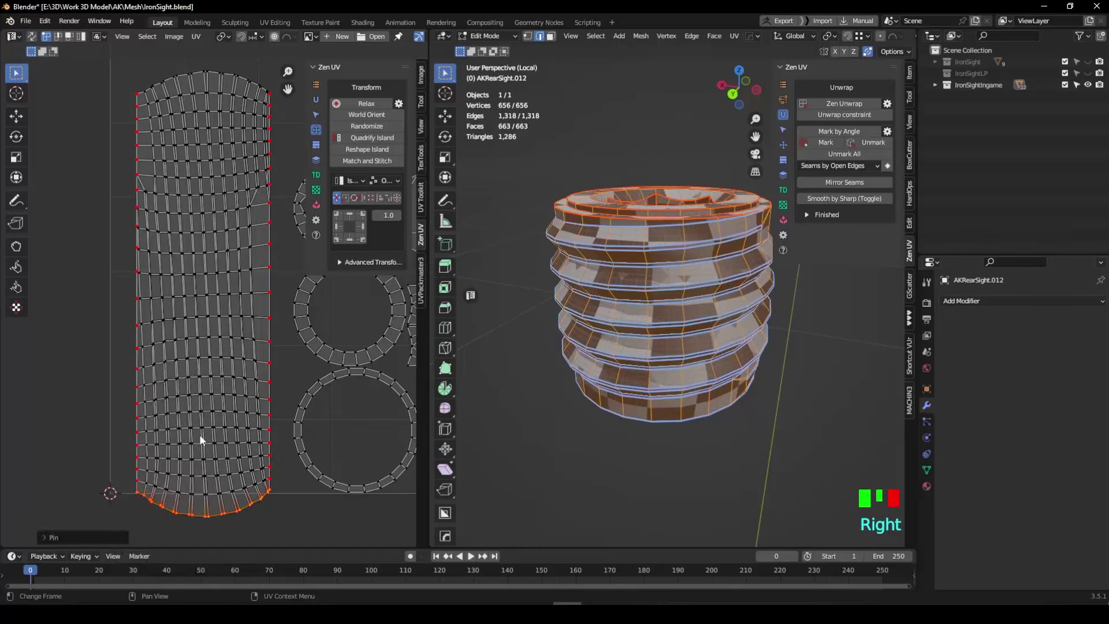
{"action": "left_click", "coordinate": [261, 525]}
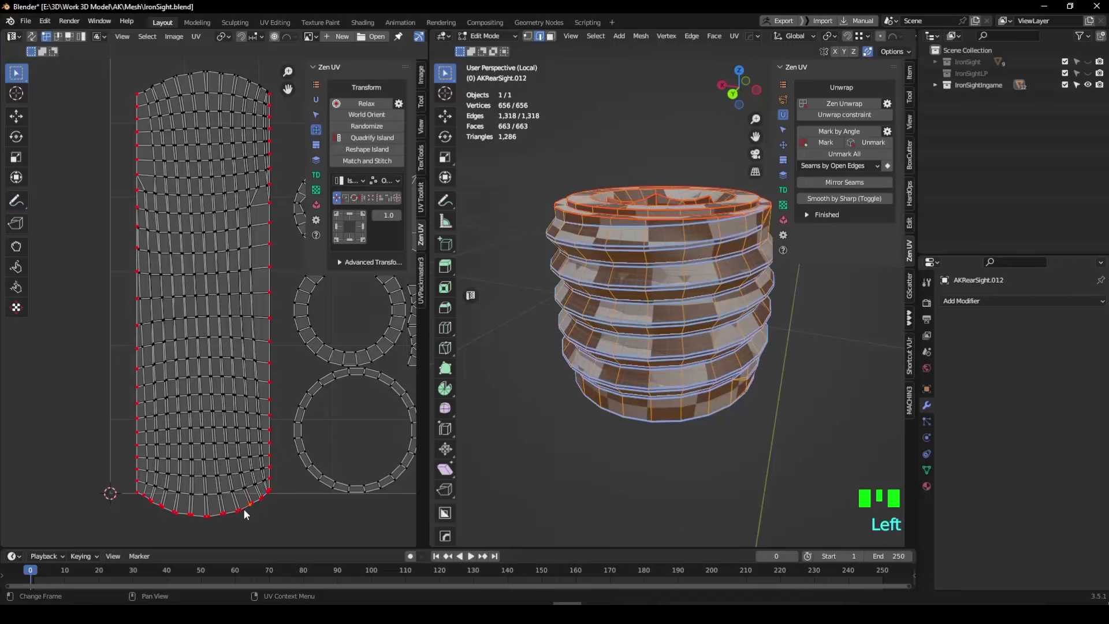
{"action": "left_click", "coordinate": [242, 514]}
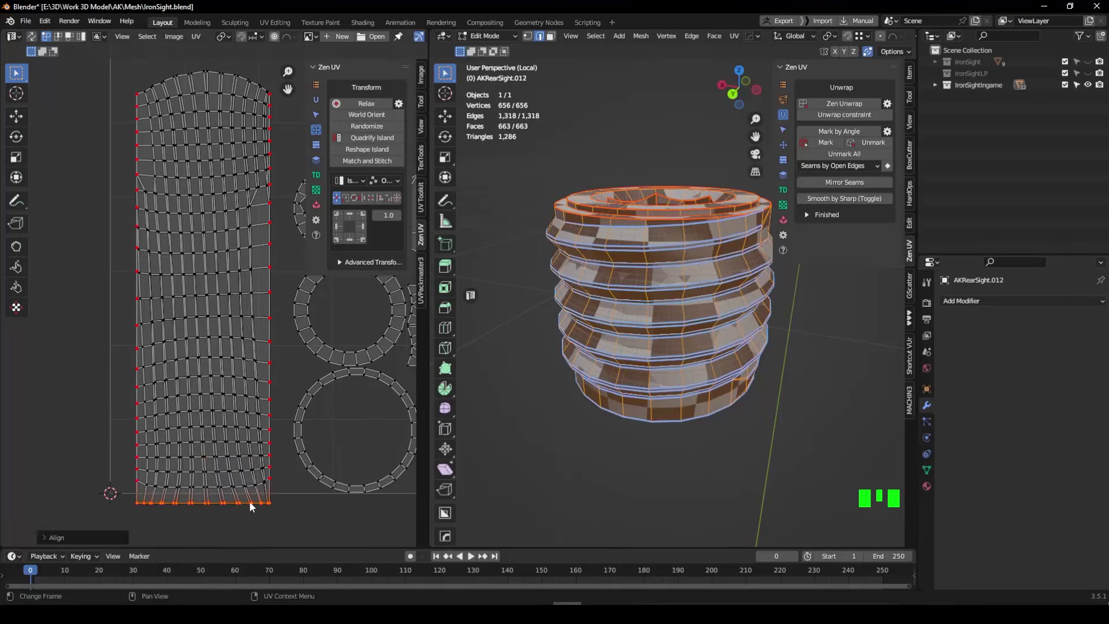
{"action": "left_click_drag", "start_coordinate": [249, 225], "coordinate": [213, 196]}
{"action": "left_click", "coordinate": [213, 195]}
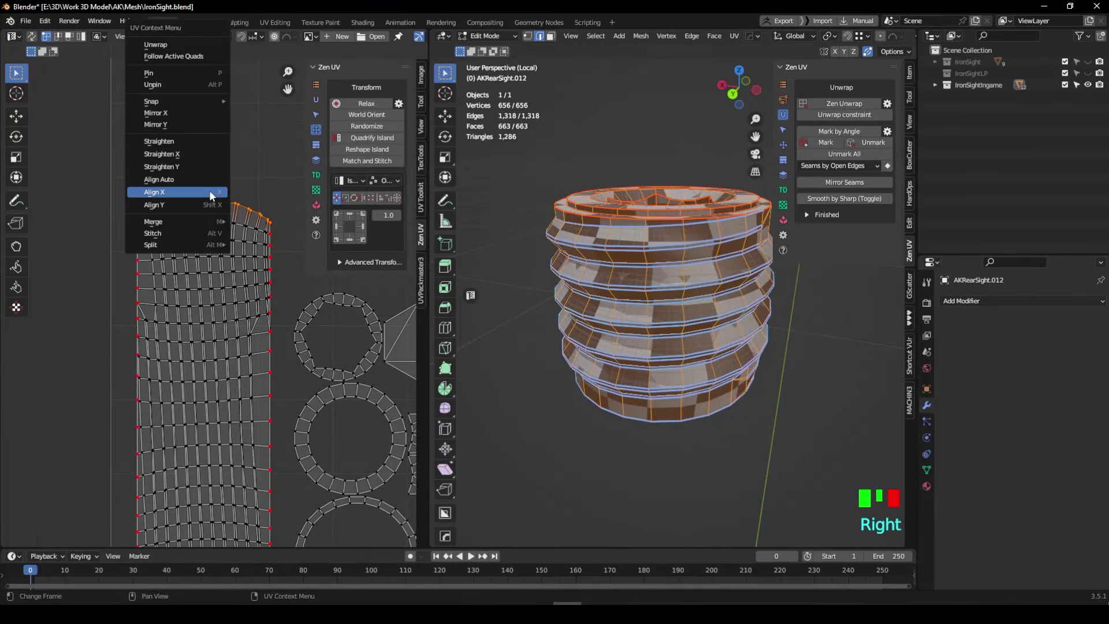
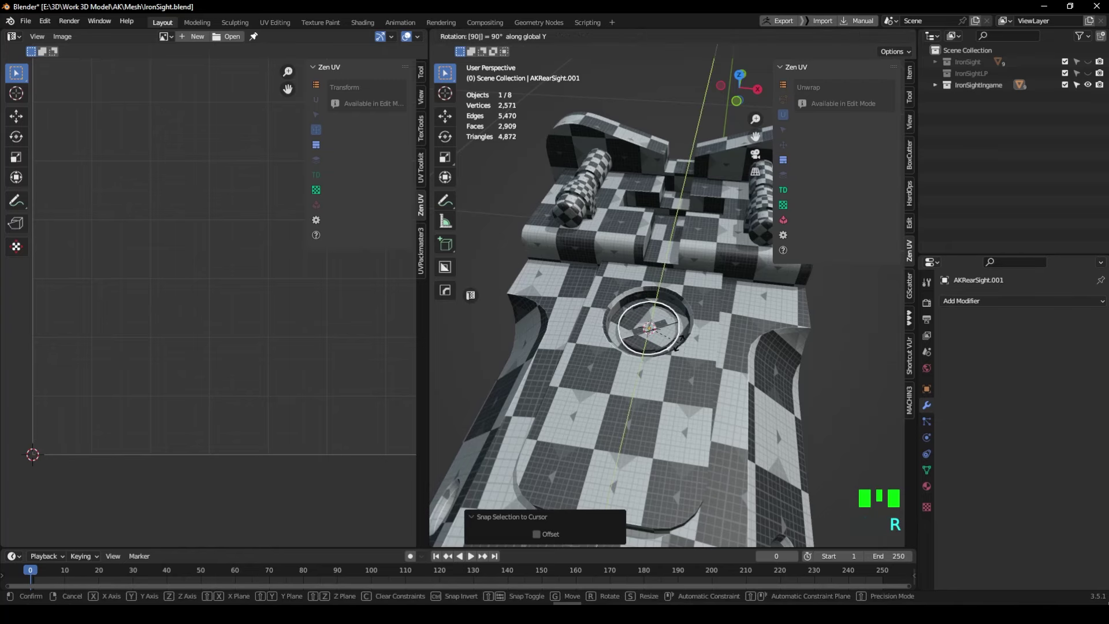
- Rotate the threaded part 90° on Y, scale it 1.353, lower it along Z into its hole, and edit all parts together
{"action": "left_click_drag", "start_coordinate": [693, 368], "coordinate": [677, 341]}
{"action": "scroll", "scroll_direction": "up", "scroll_amount": 3}
{"action": "left_click_drag", "start_coordinate": [675, 338], "coordinate": [710, 328]}
{"action": "key", "text": "s"}
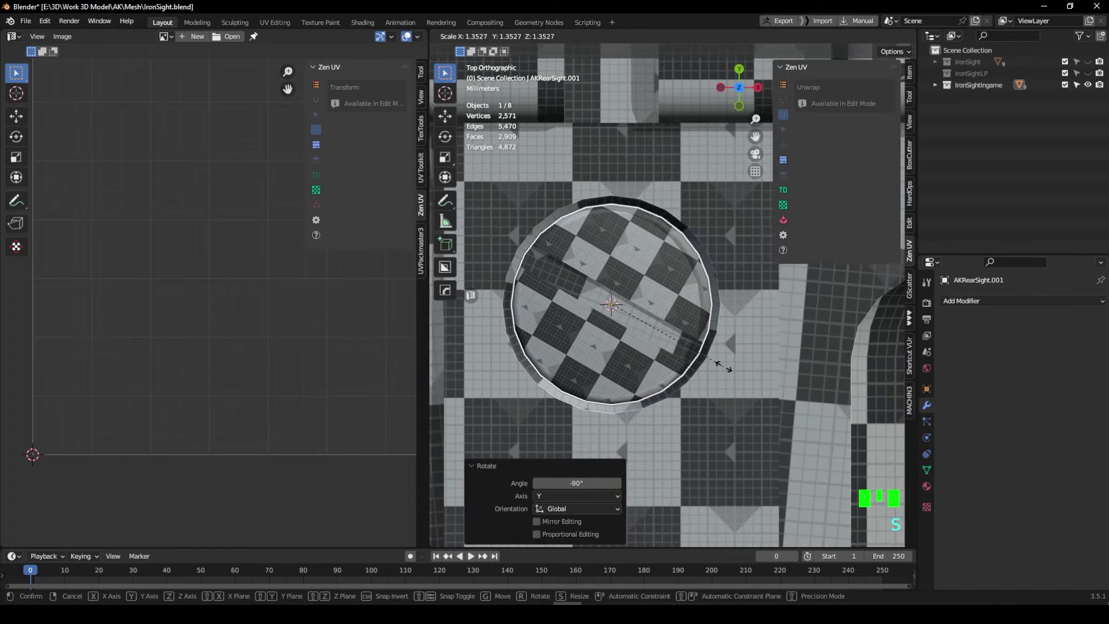
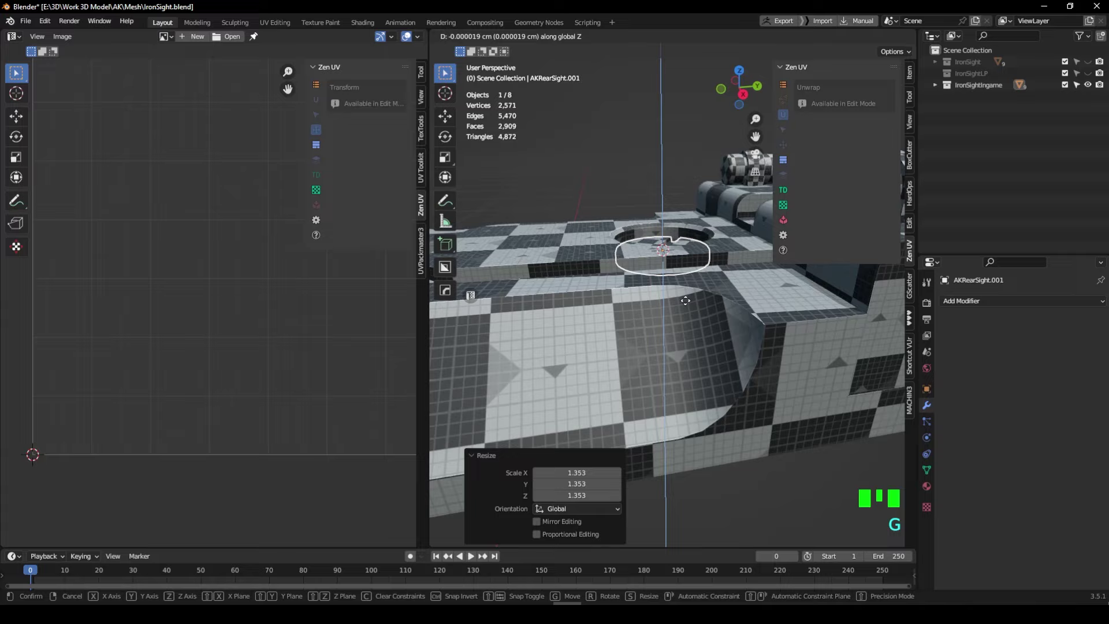
{"action": "left_click_drag", "start_coordinate": [690, 319], "coordinate": [689, 336]}
{"action": "scroll", "scroll_direction": "down", "scroll_amount": 3}
{"action": "left_click_drag", "start_coordinate": [720, 348], "coordinate": [742, 342]}
{"action": "scroll", "scroll_direction": "down", "scroll_amount": 3}
{"action": "left_click_drag", "start_coordinate": [784, 376], "coordinate": [832, 362]}
{"action": "left_click", "coordinate": [832, 362]}
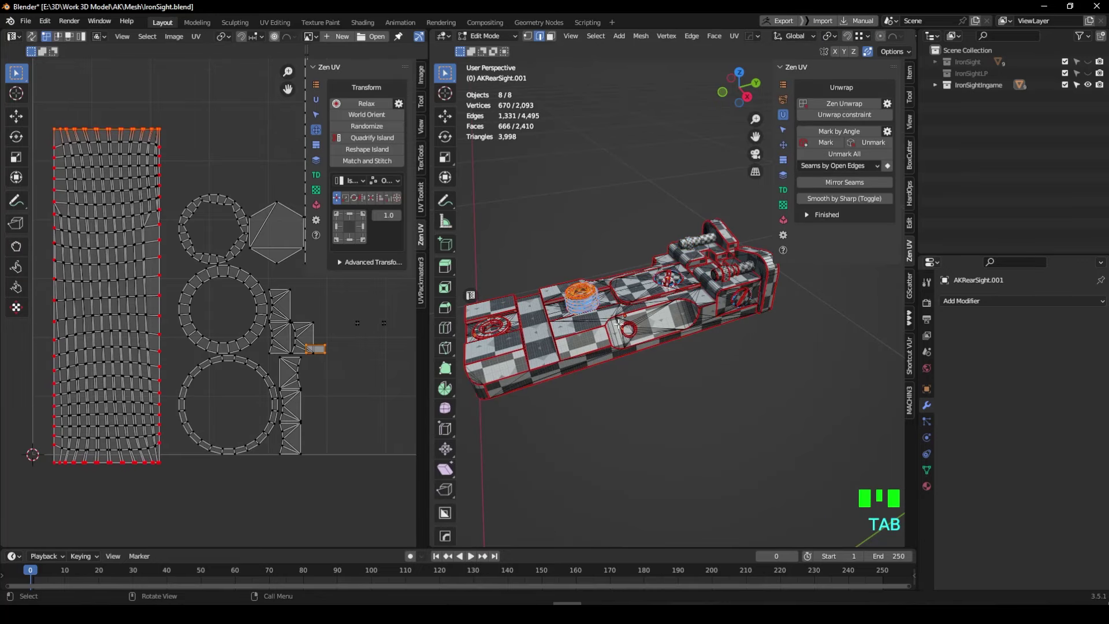
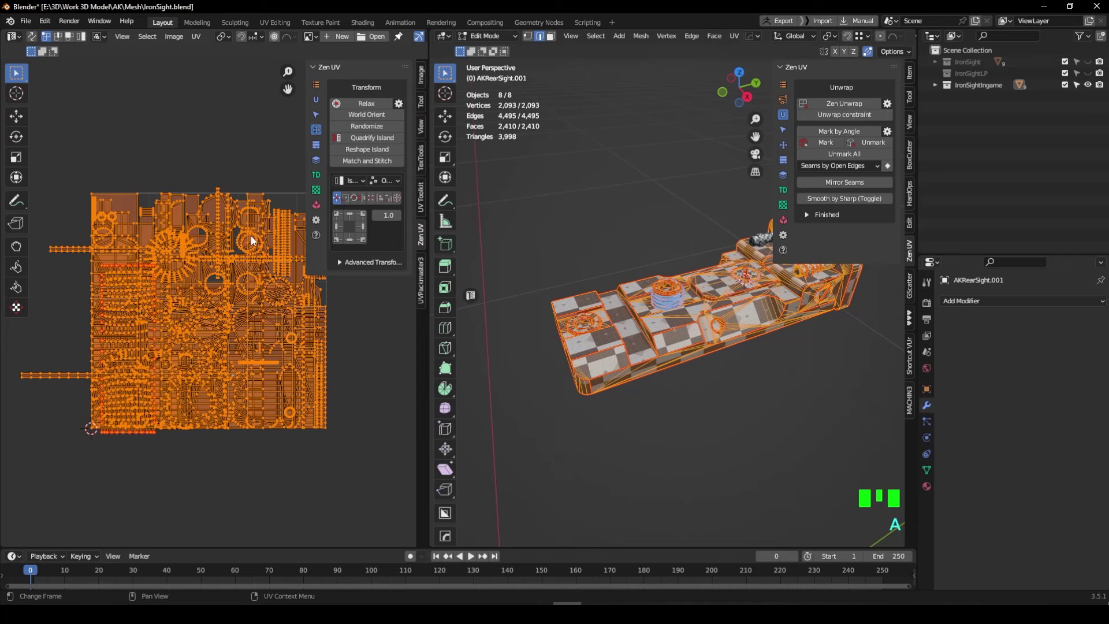
- Run UV > Average Islands Scale on all selected islands of the eight parts
{"action": "left_click_drag", "start_coordinate": [195, 43], "coordinate": [244, 256]}
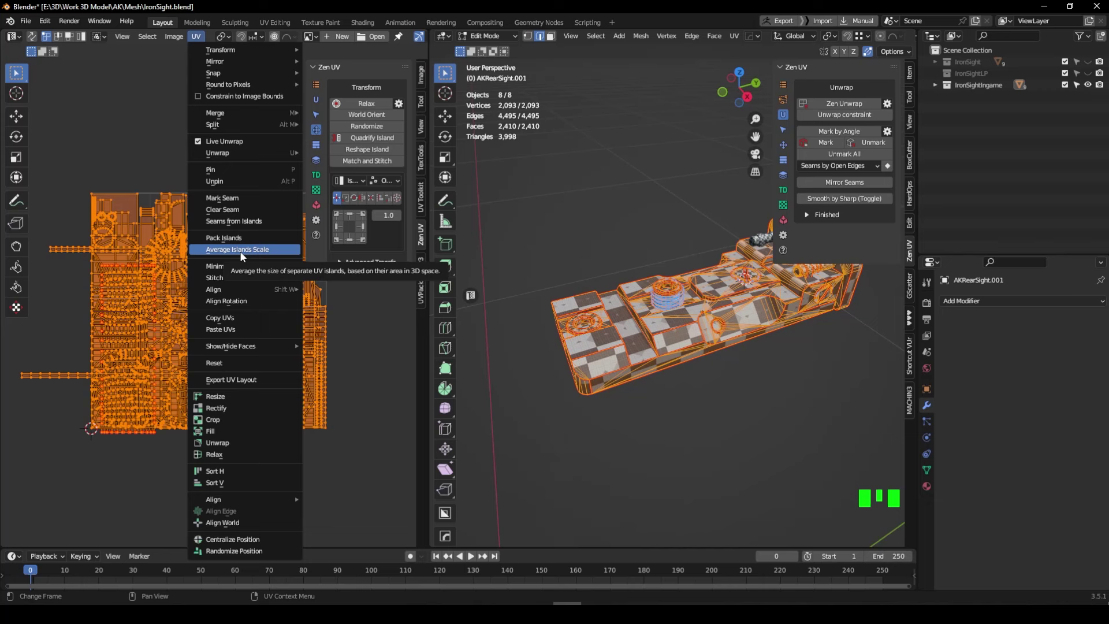